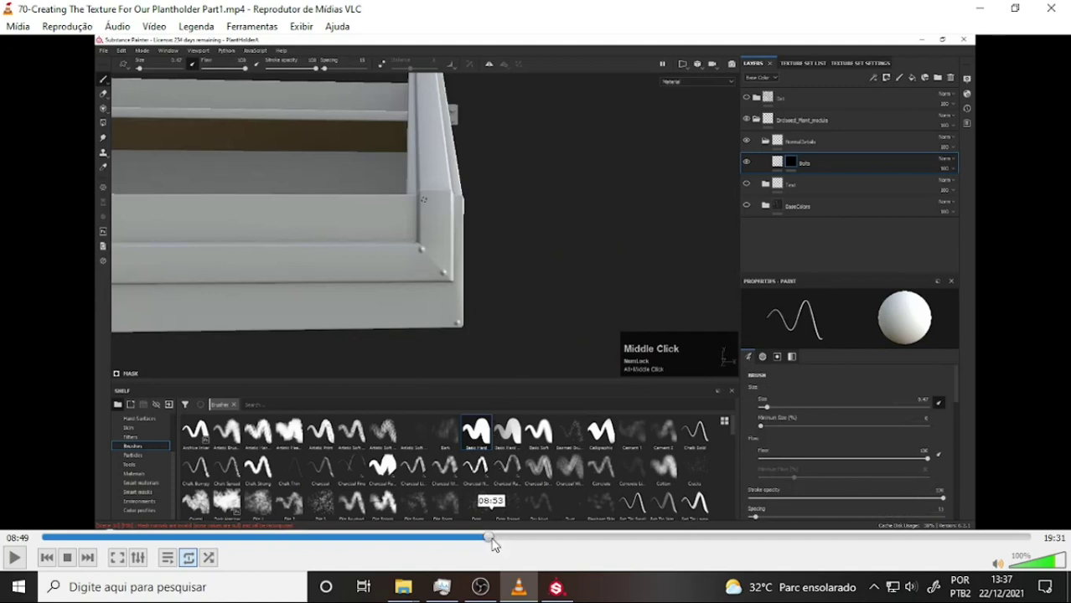
Scrub the seek bar back and forth to land near 9:14, on the plantholder's inner corner edge.
left_click(500, 542)
right_click(503, 542)
middle_click(508, 542)
left_click(509, 542)
middle_click(510, 542)
left_click(517, 542)
middle_click(502, 542)
left_click(500, 542)
middle_click(496, 542)
left_click(497, 542)
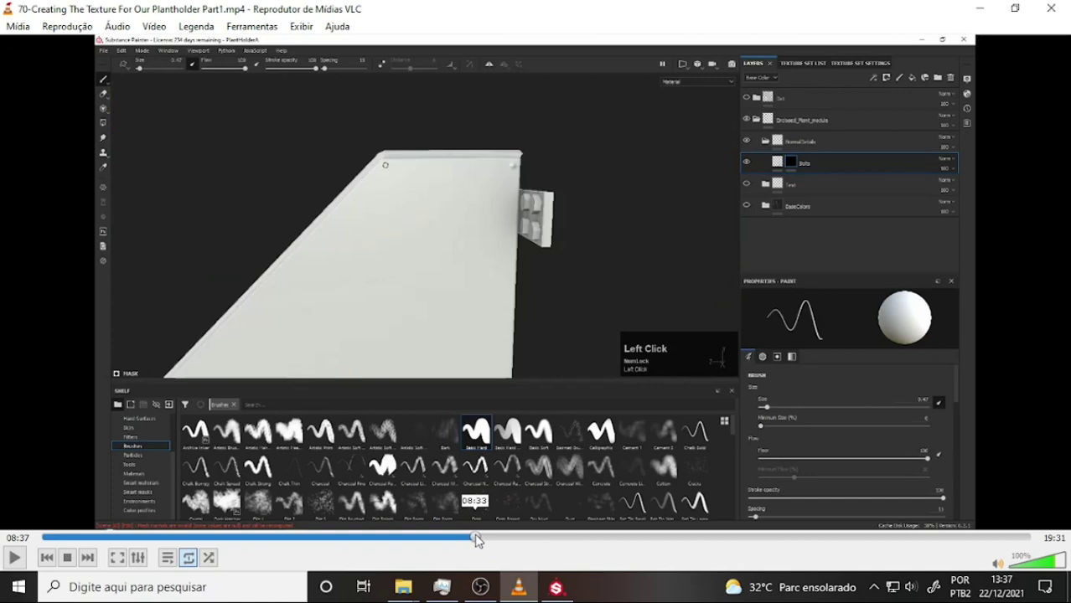